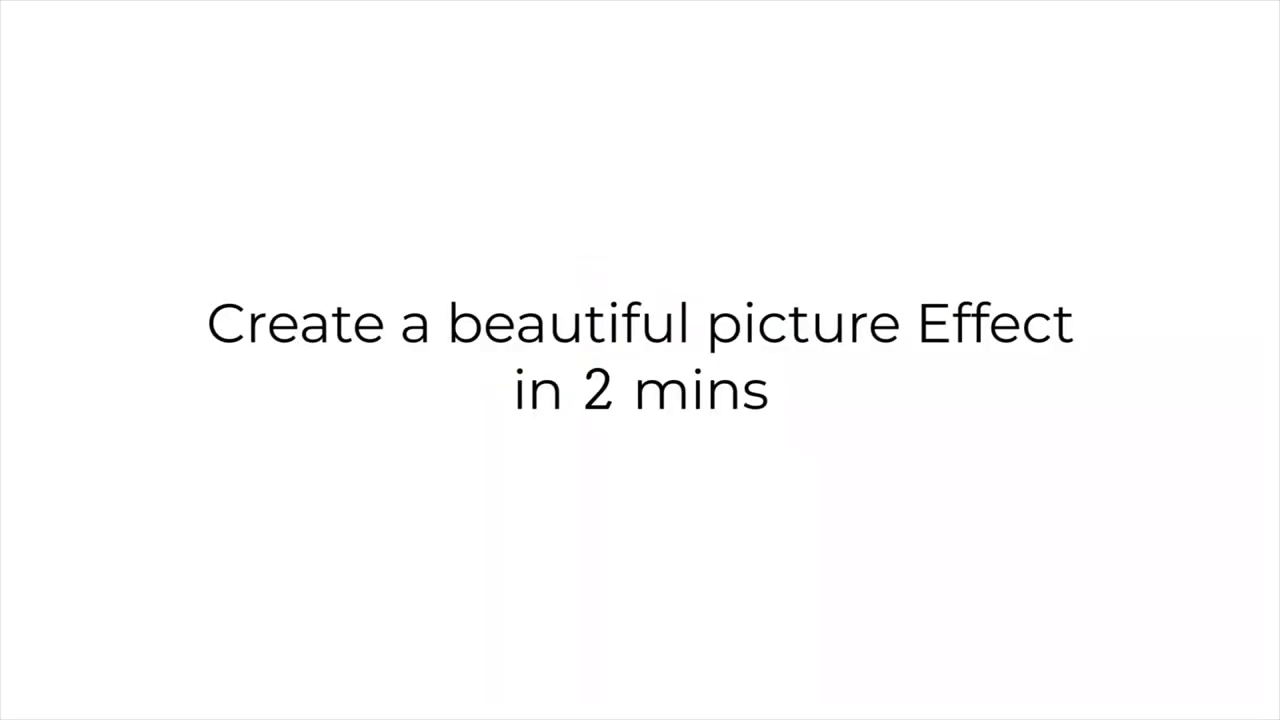
Step: Create a new RGB document 1920 × 1080 px, landscape, at 300 dpi
key("space")
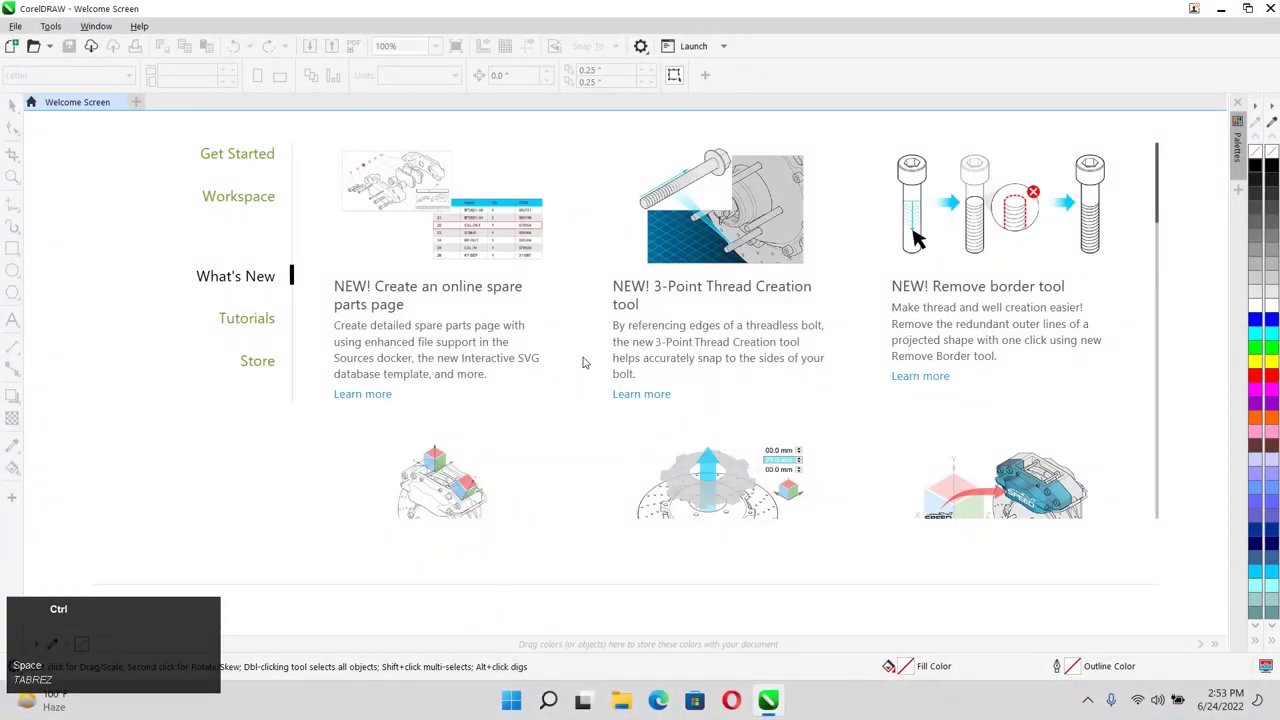
key("ctrl+n")
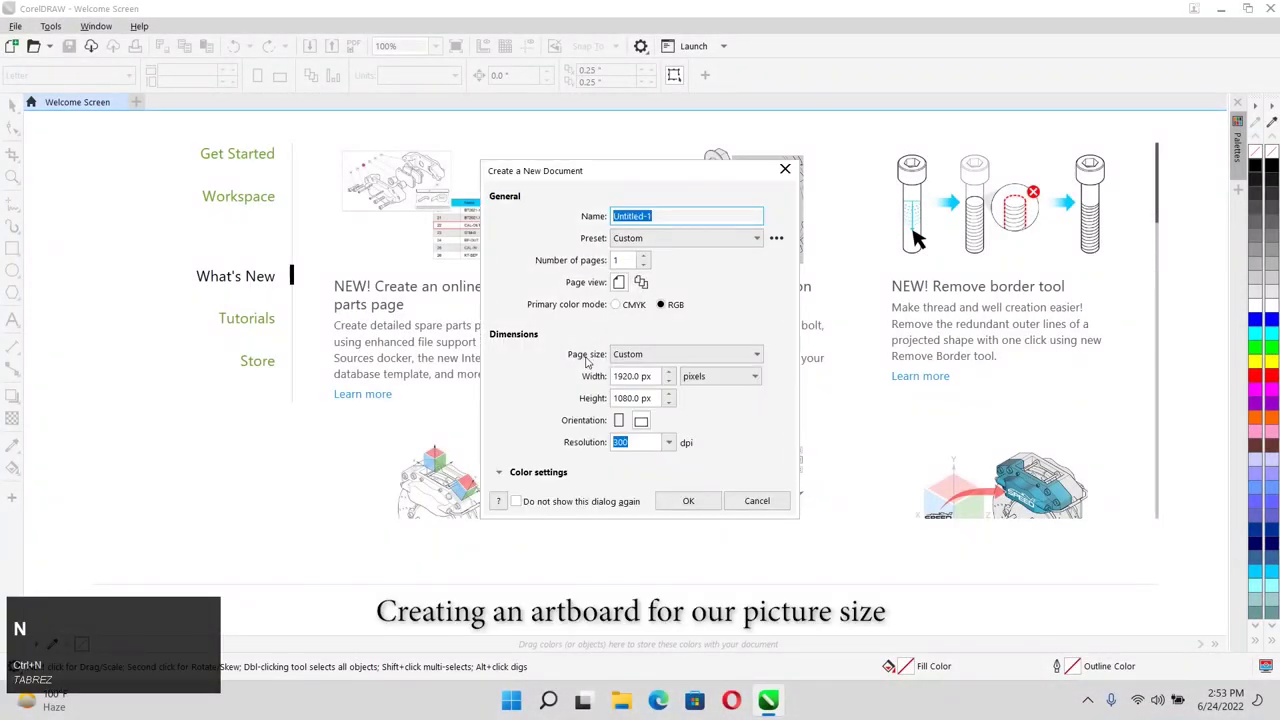
left_click(693, 386)
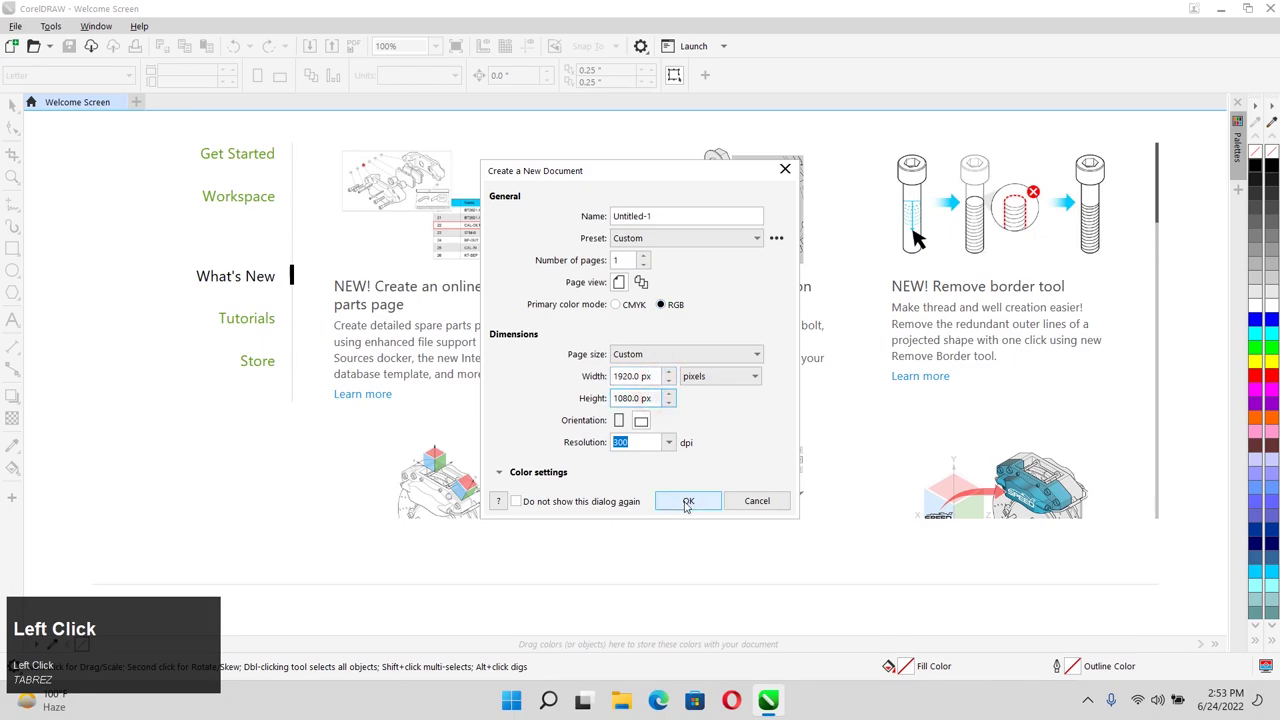
scroll("down", 3)
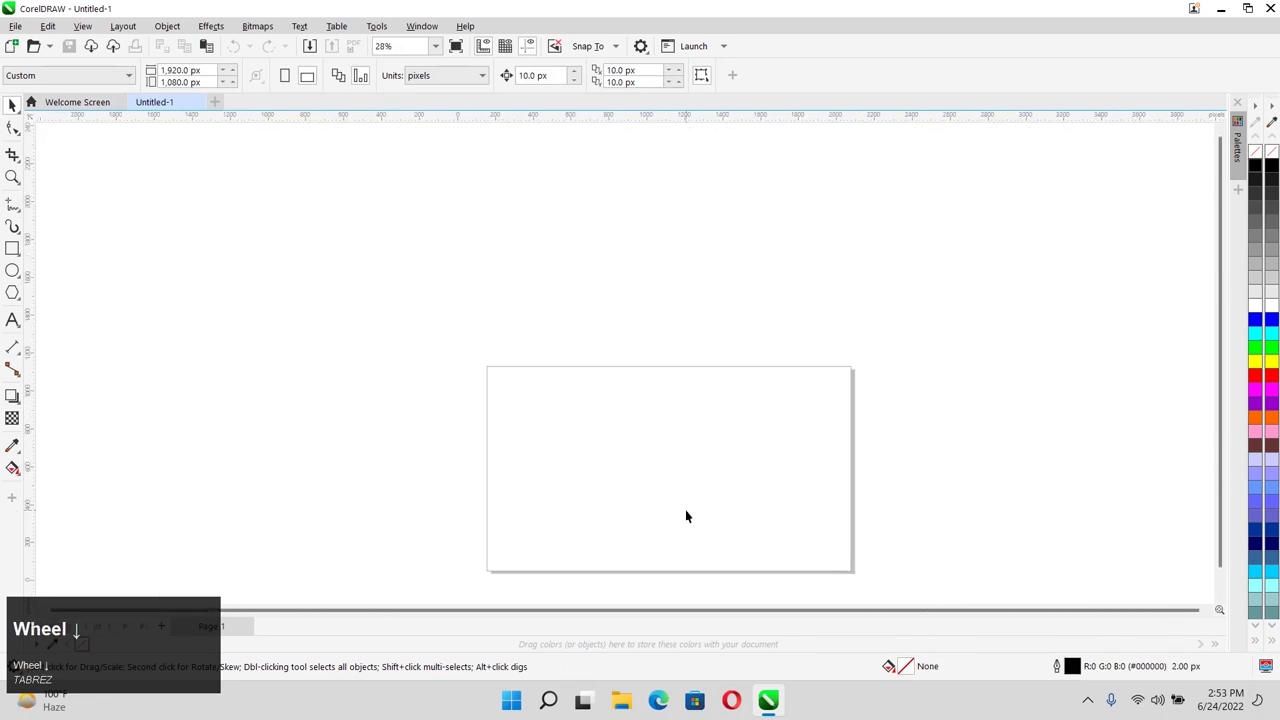
scroll("down", 3)
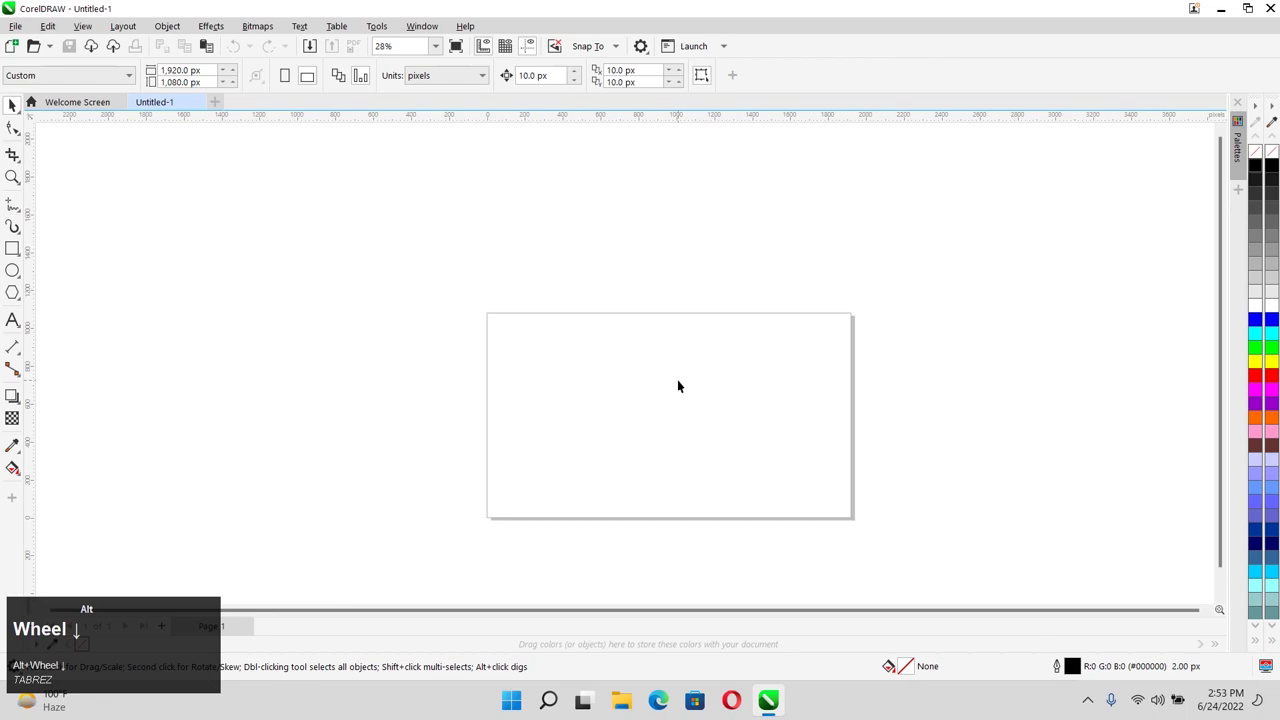
scroll("up", 3)
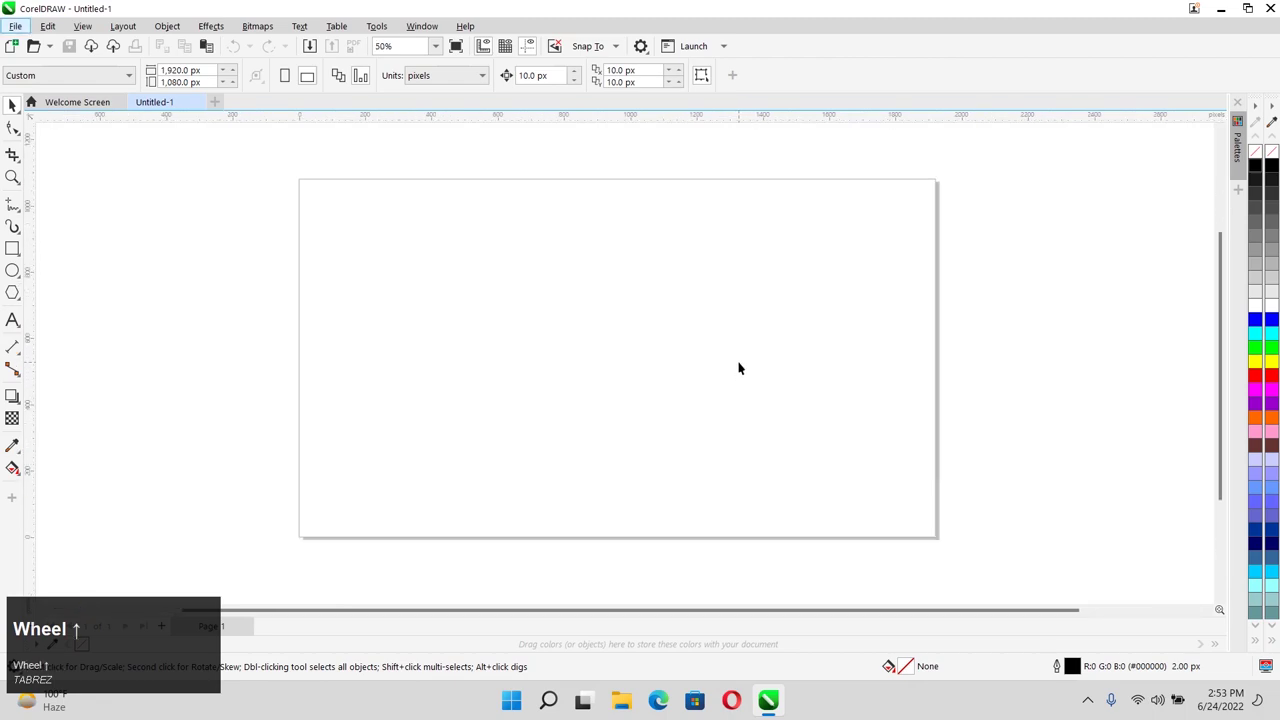
Step: Import the portrait photo and add a page-sized 1920×1080 px rectangle
left_click(471, 311)
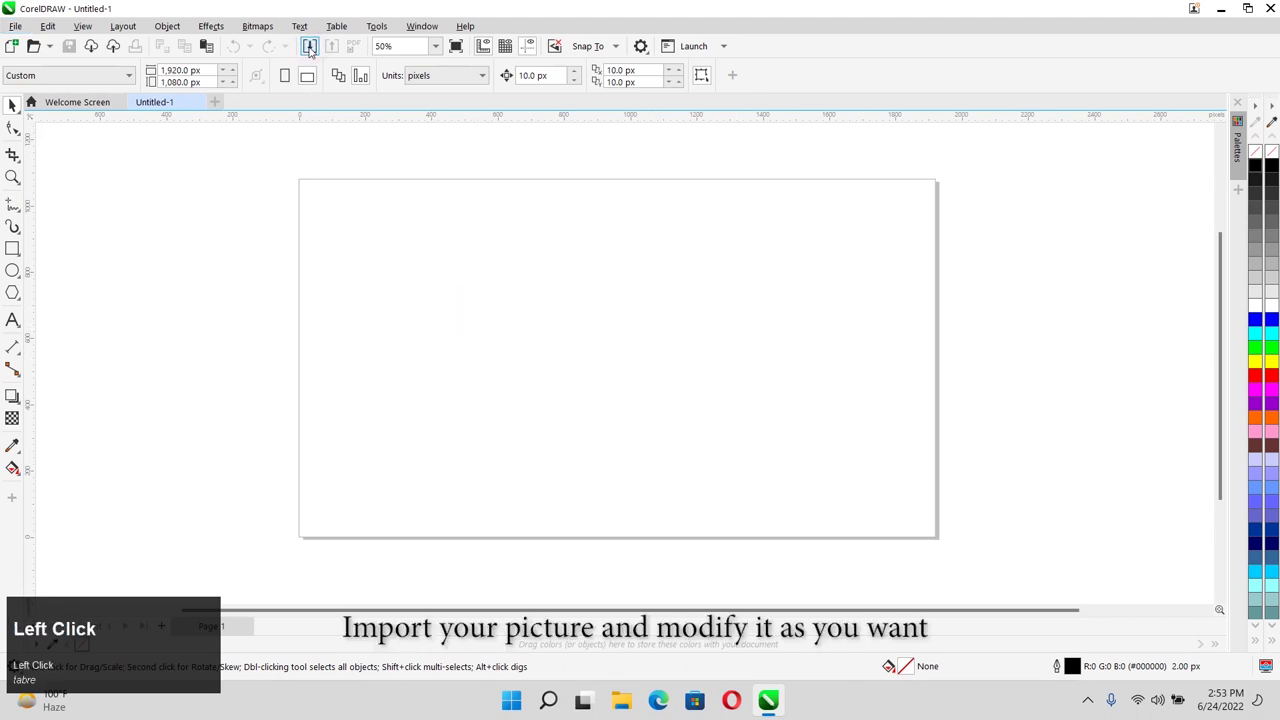
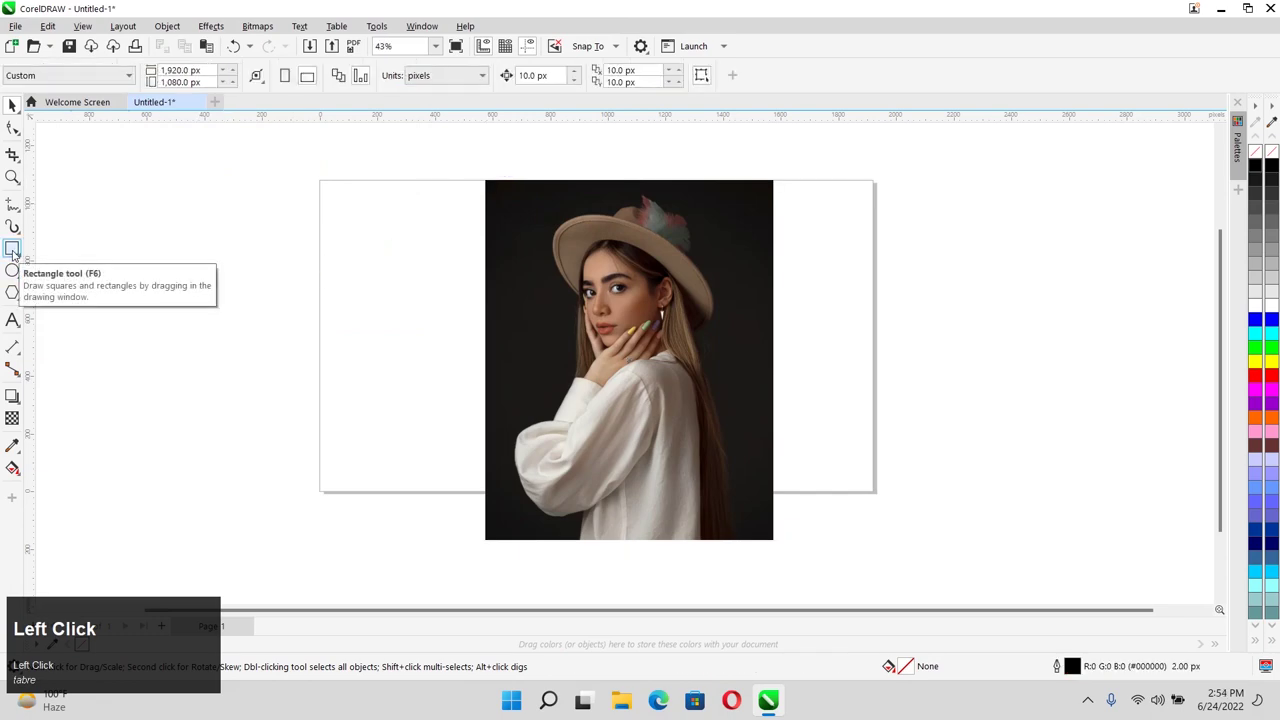
double_click(18, 250)
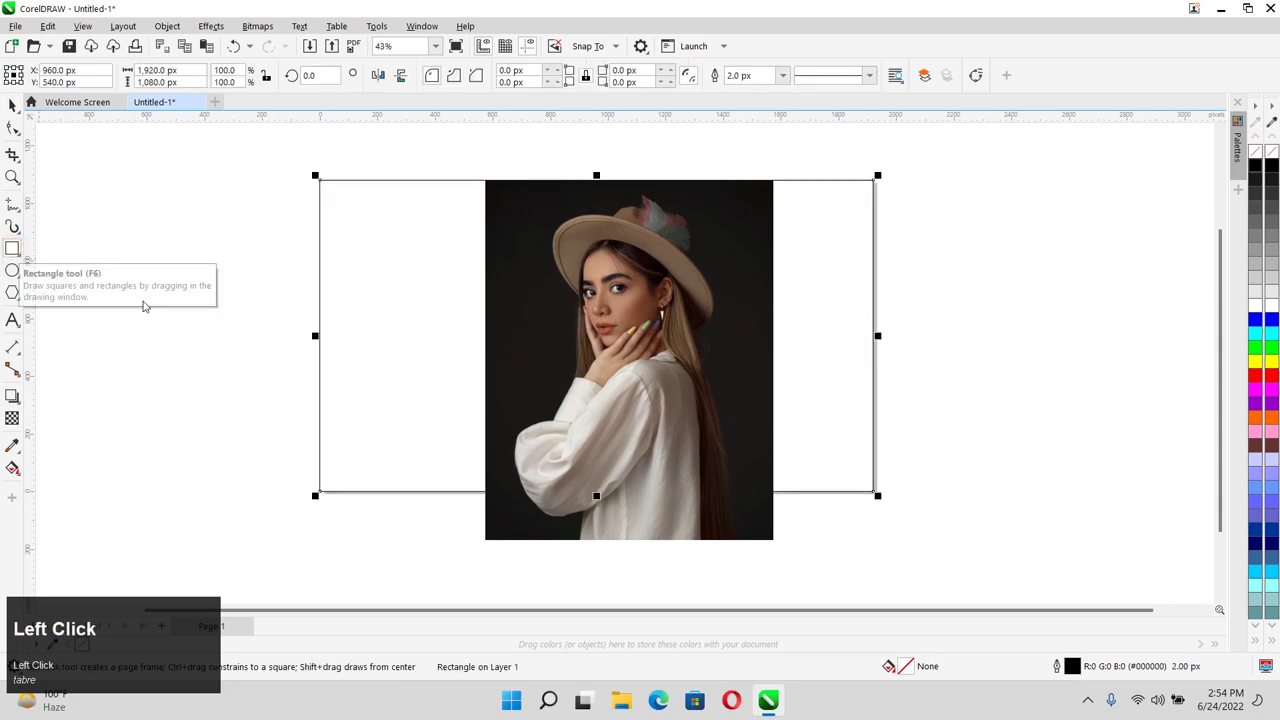
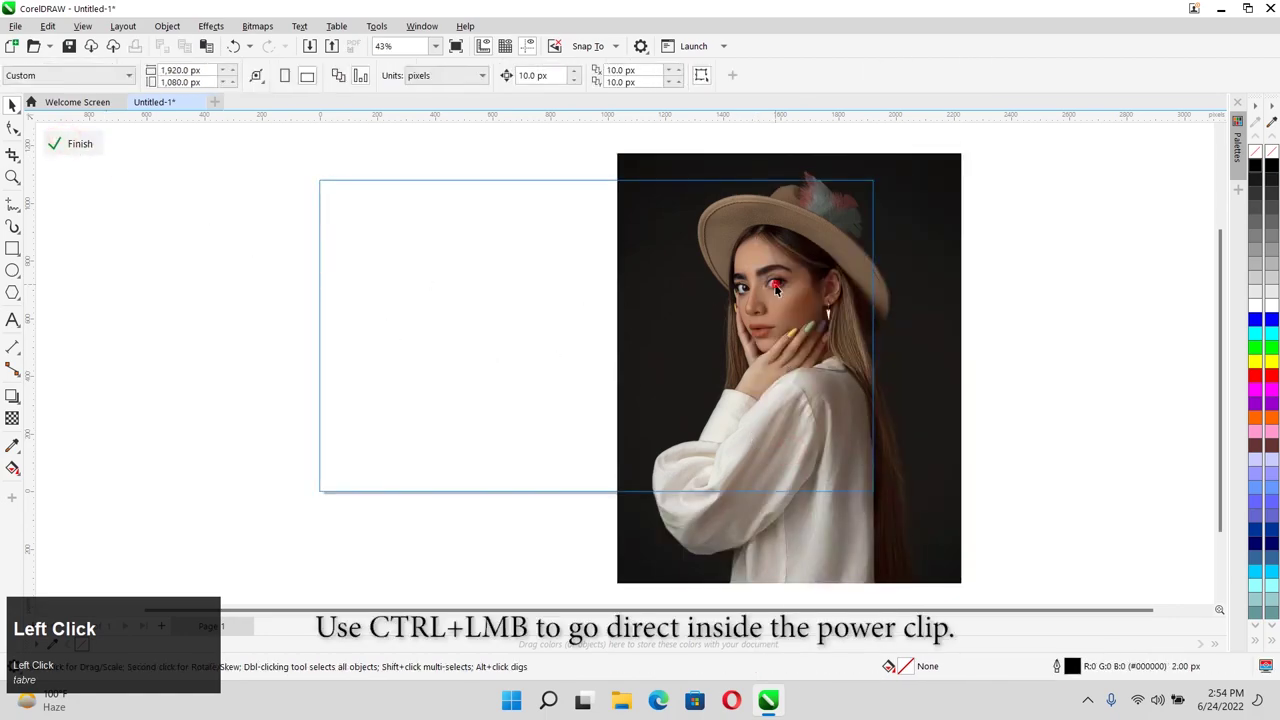
Step: PowerClip the photo inside the page rectangle and scale it so the face fills the right side
scroll("down", 3)
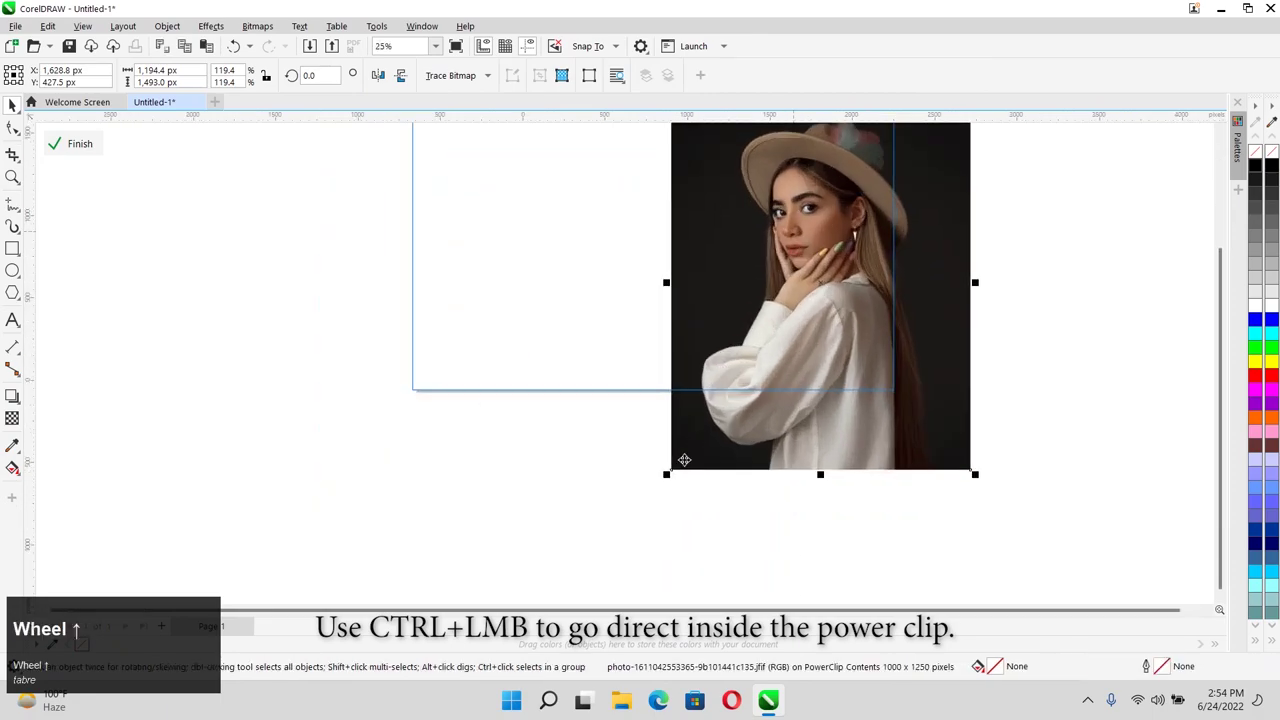
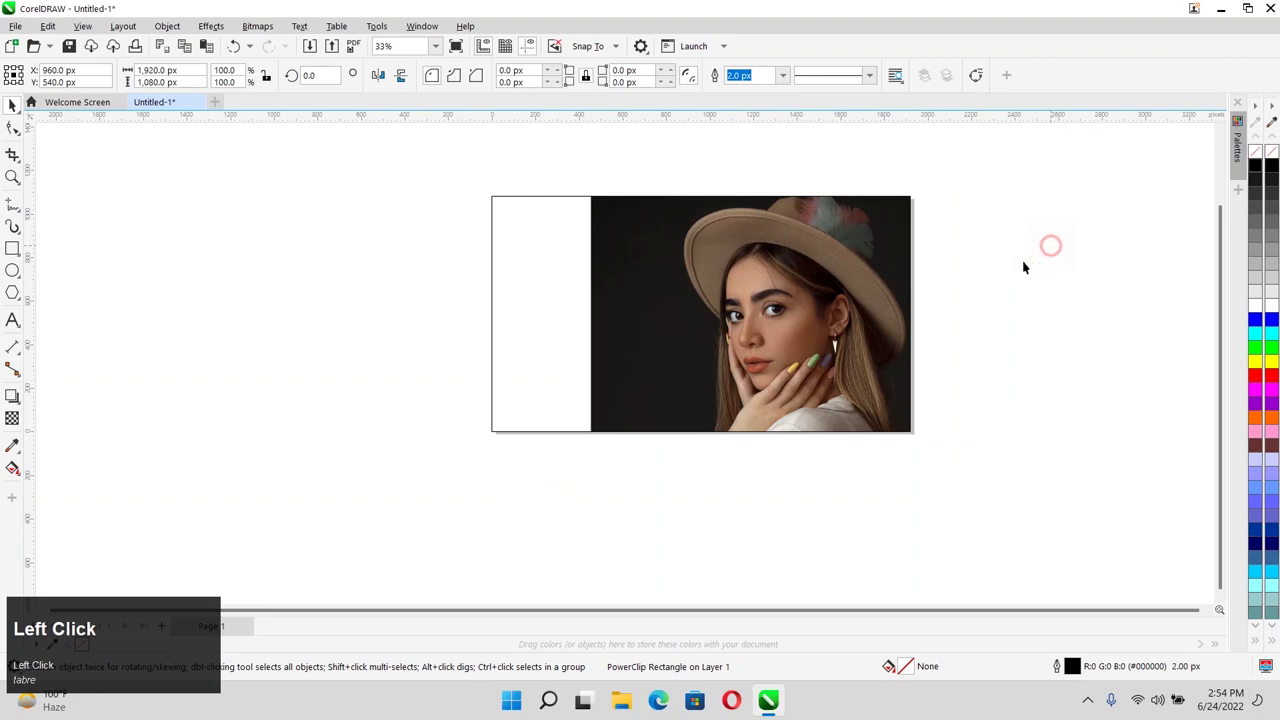
scroll("up", 3)
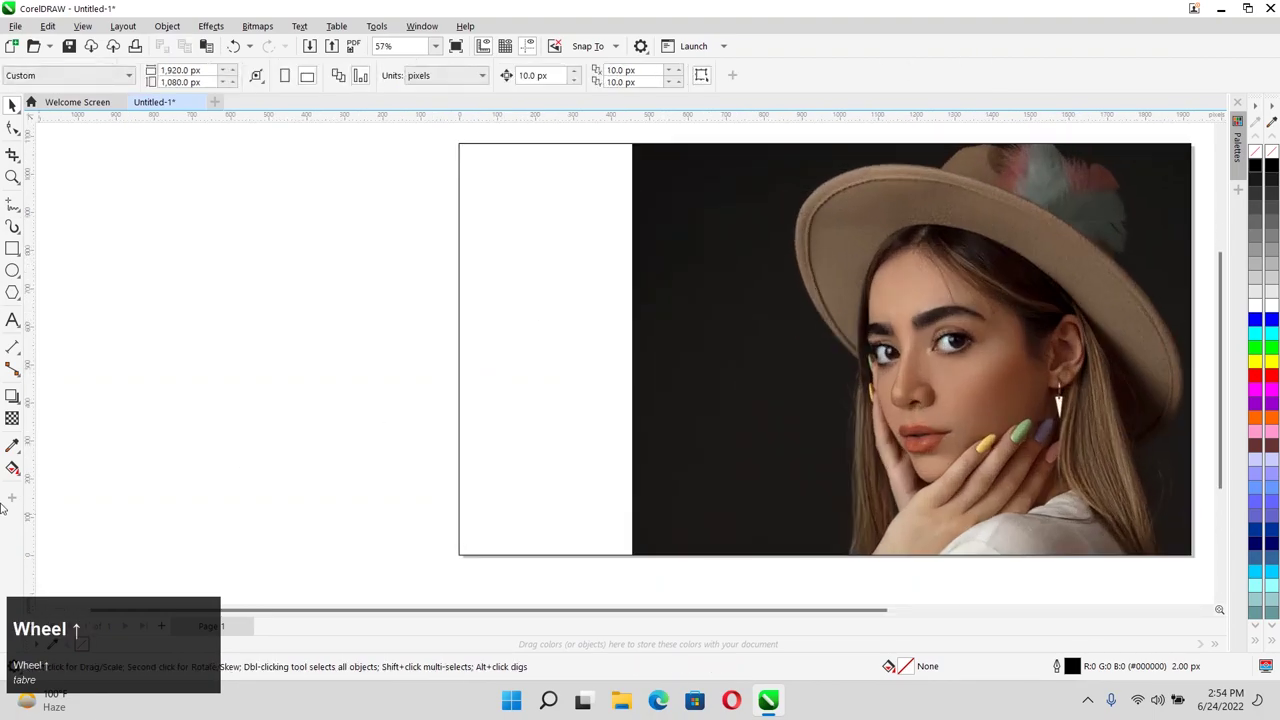
Step: Sample the photo's dark background with the Color Eyedropper and fill the white left strip with it
left_click(10, 455)
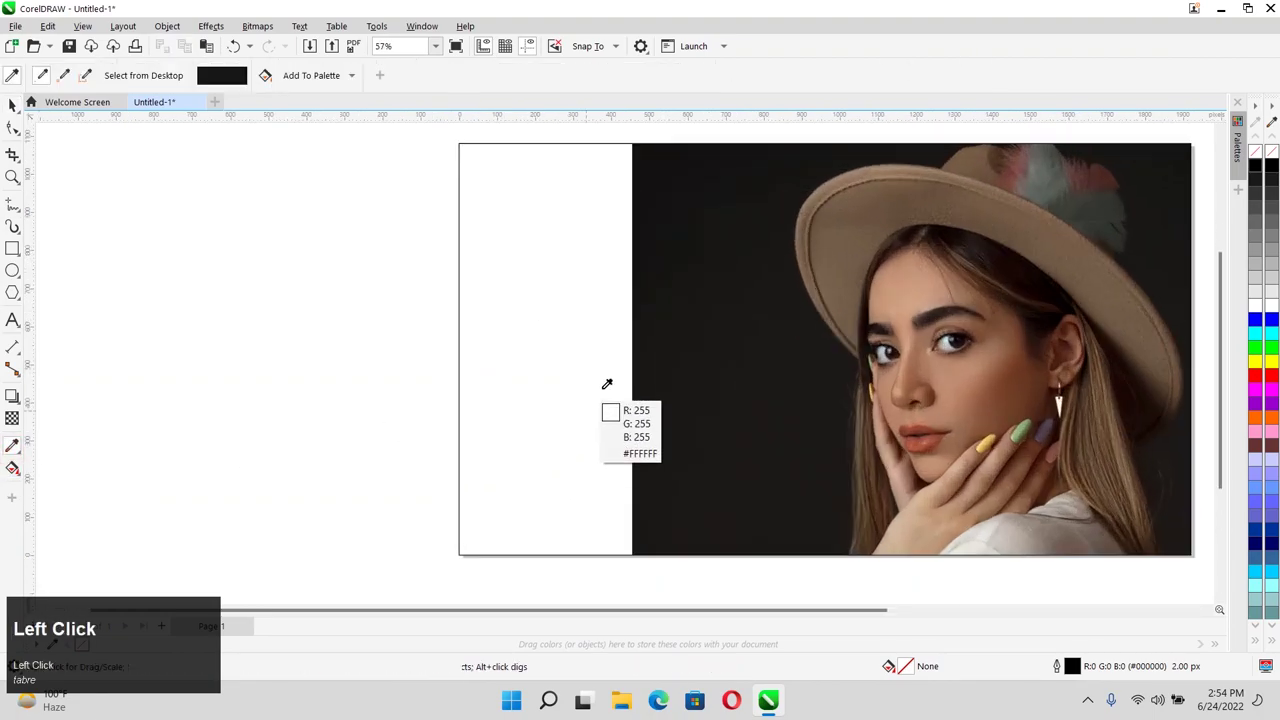
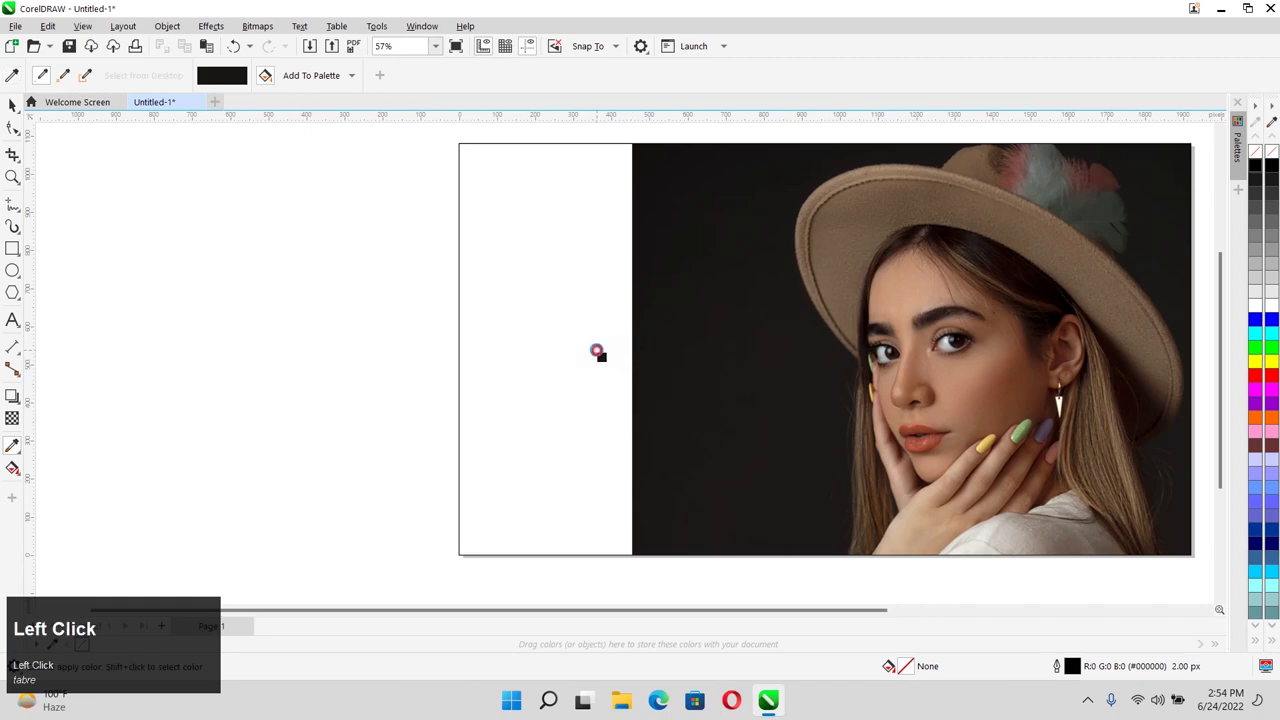
key("space")
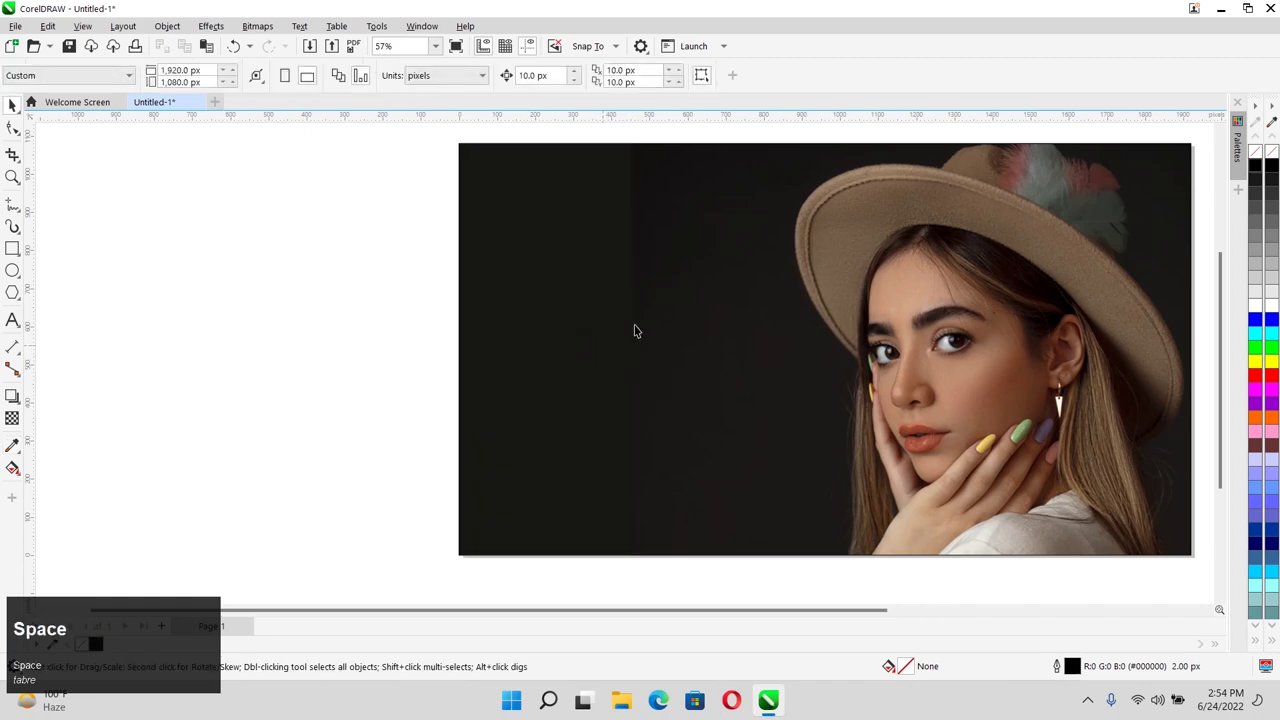
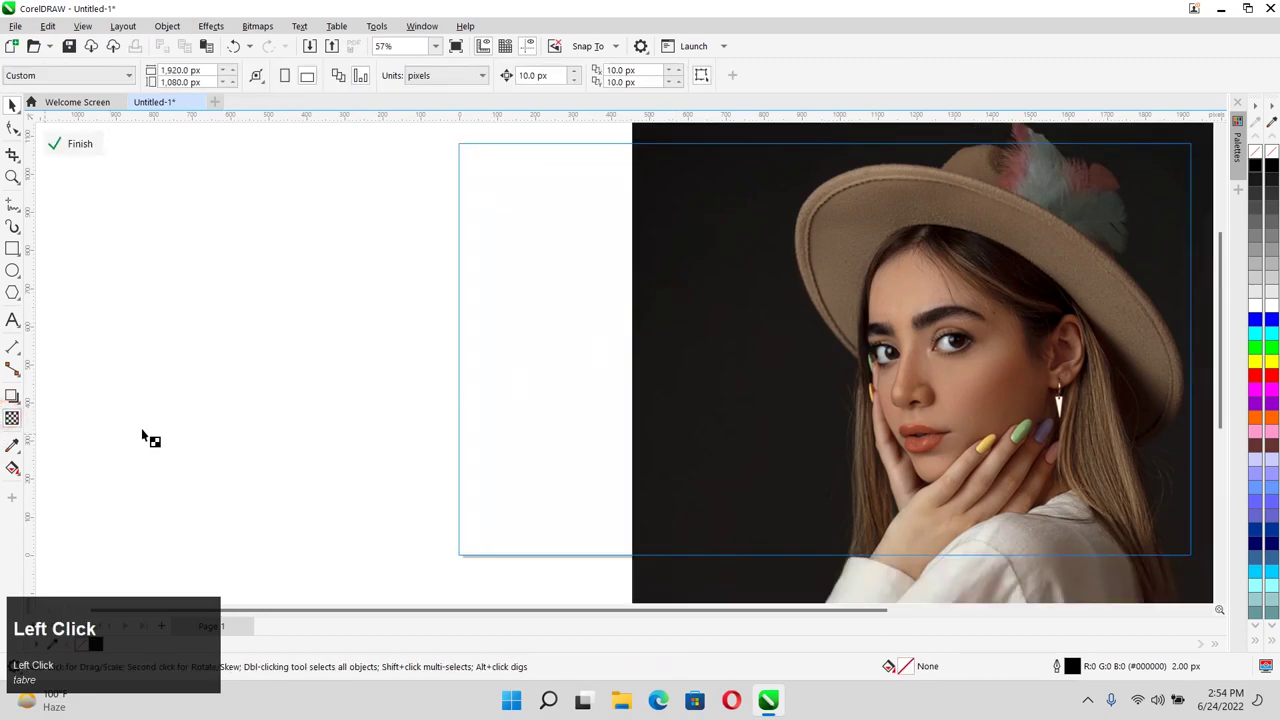
Step: Reposition the portrait within the page frame and finish editing the PowerClip contents
scroll("up", 3)
left_click_drag(654, 401, 626, 397)
key("space")
left_click(293, 327)
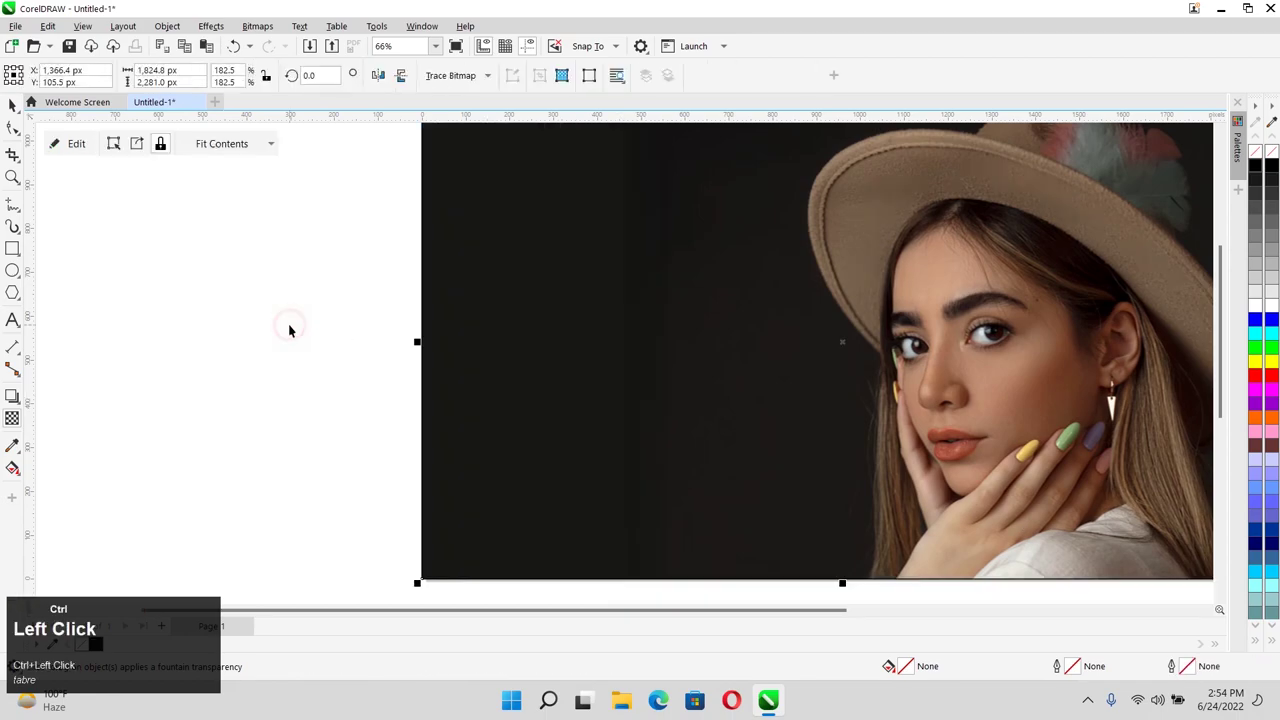
scroll("down", 3)
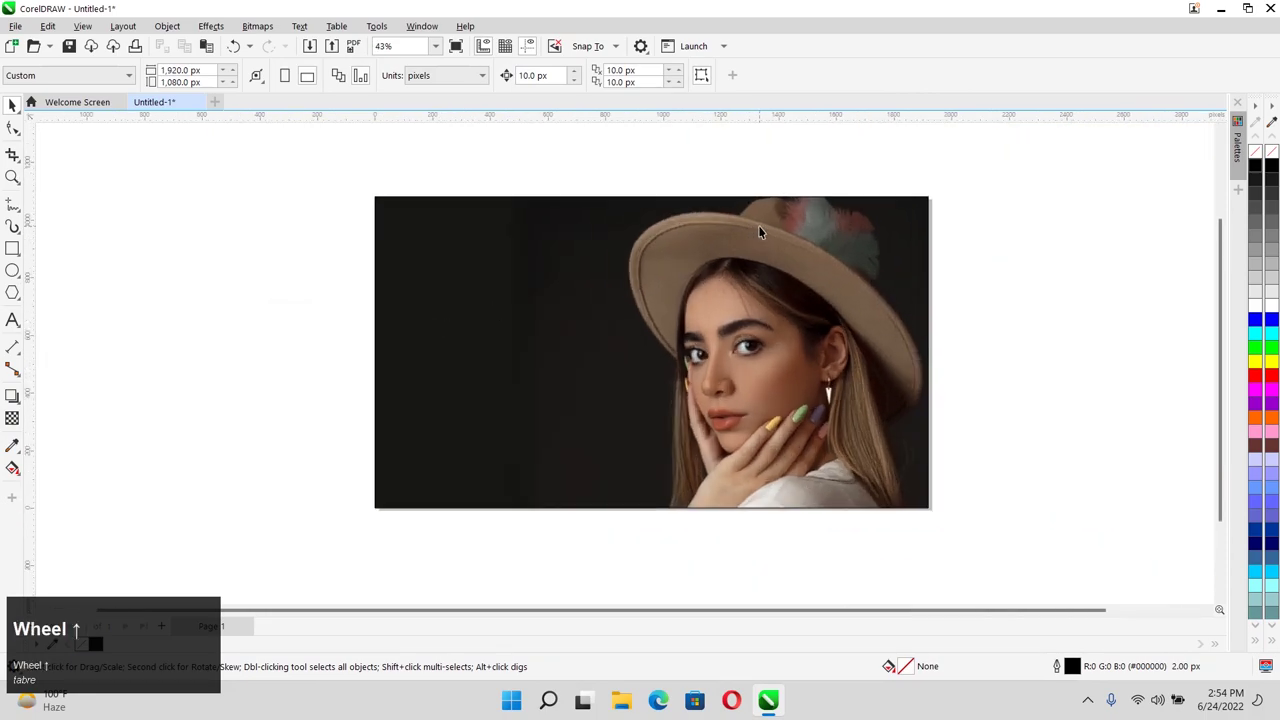
Step: Convert the clipped portrait composition to a single RGB bitmap at 500 dpi
left_click(763, 237)
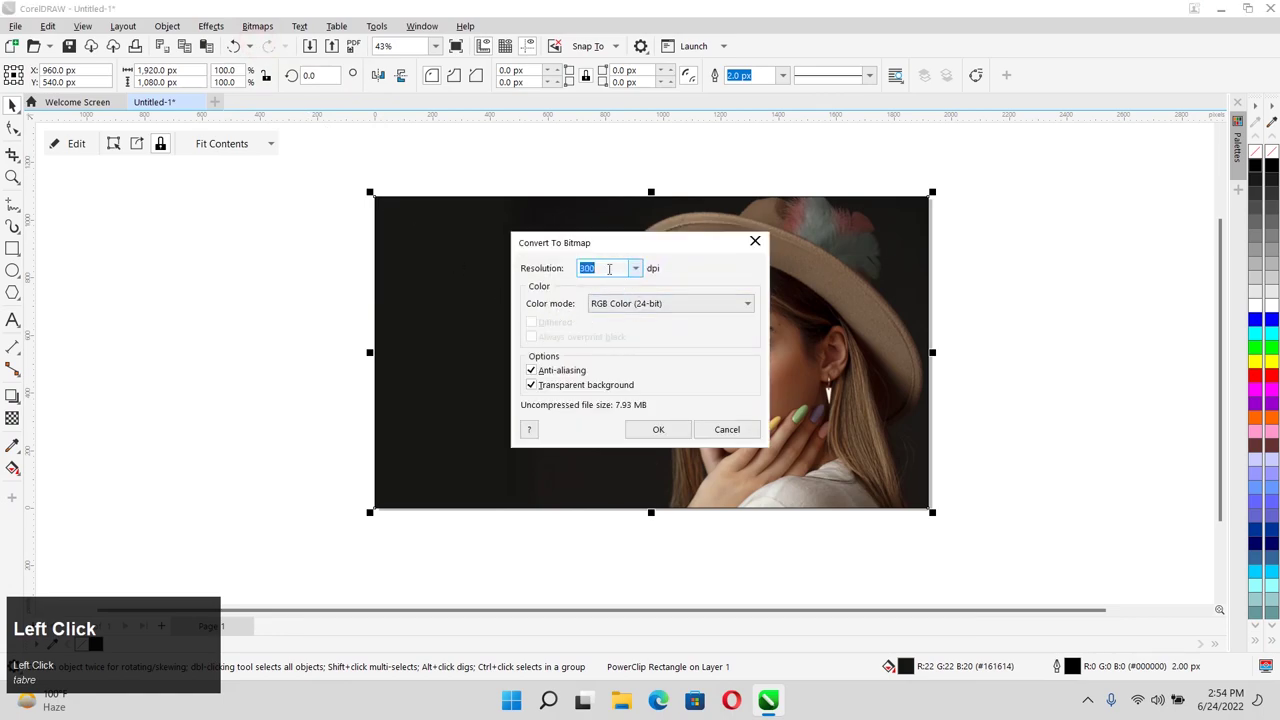
key("ctrl+a")
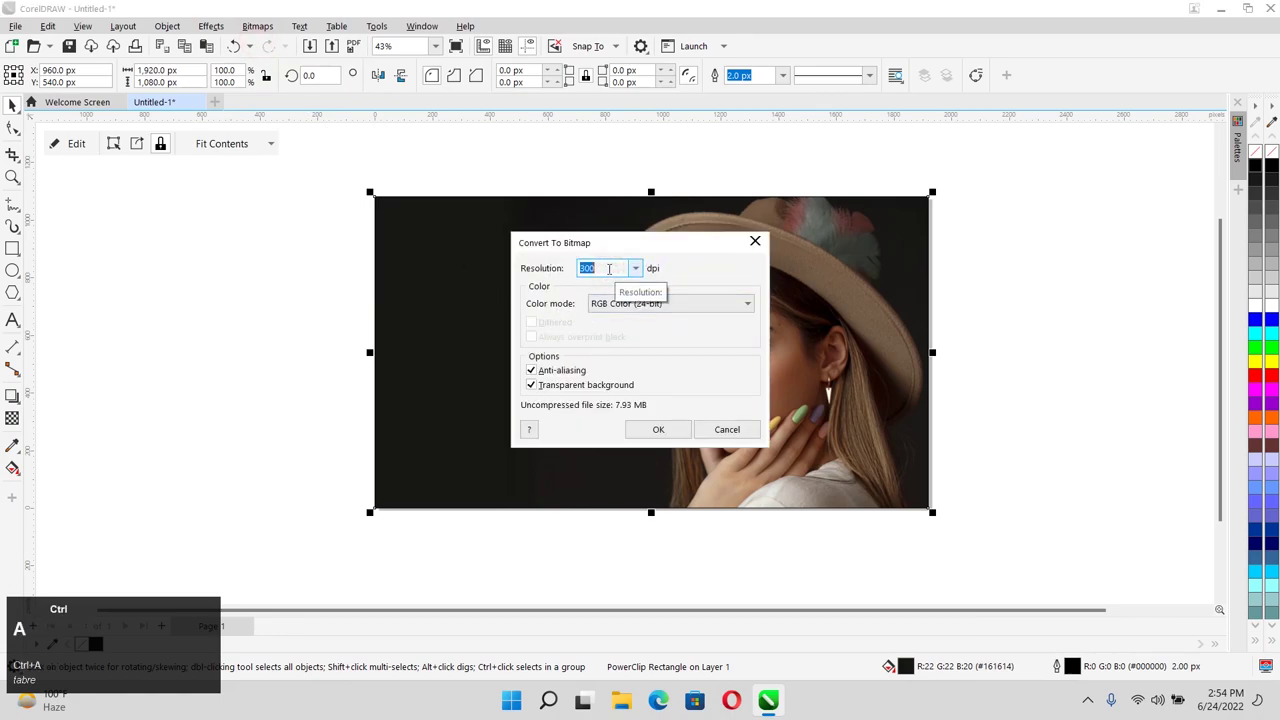
type("5")
type("00")
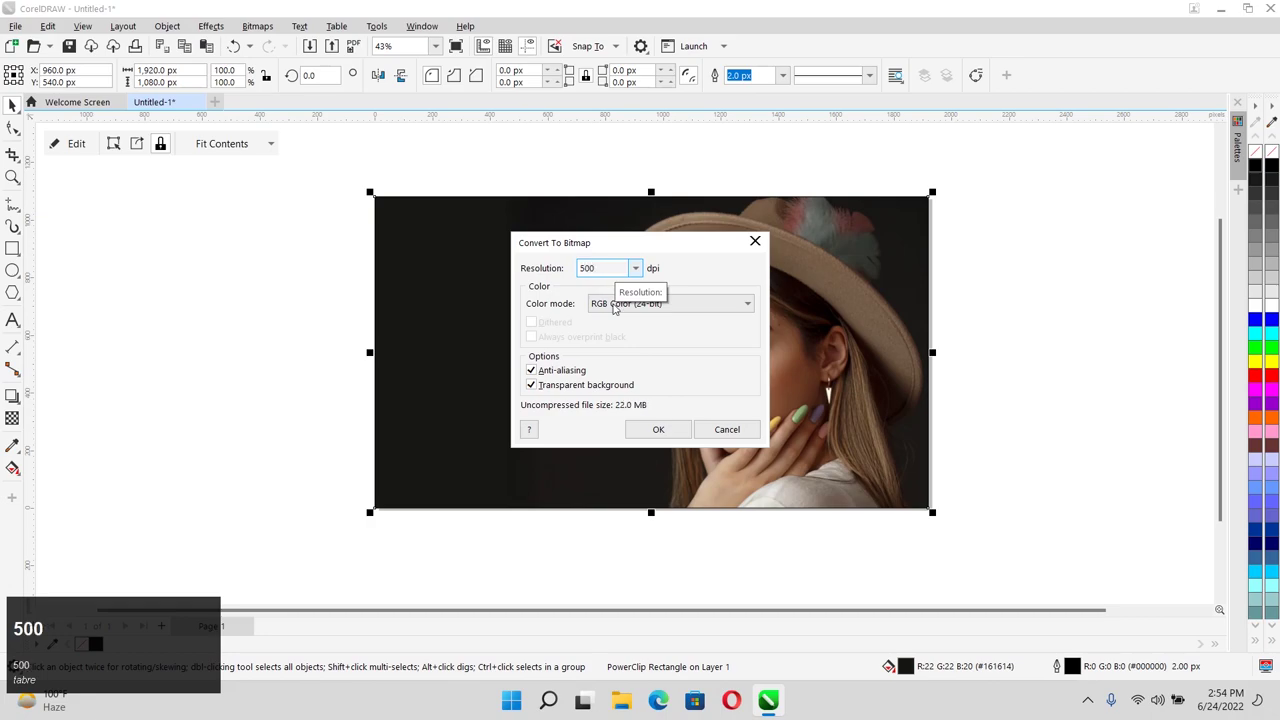
left_click(660, 428)
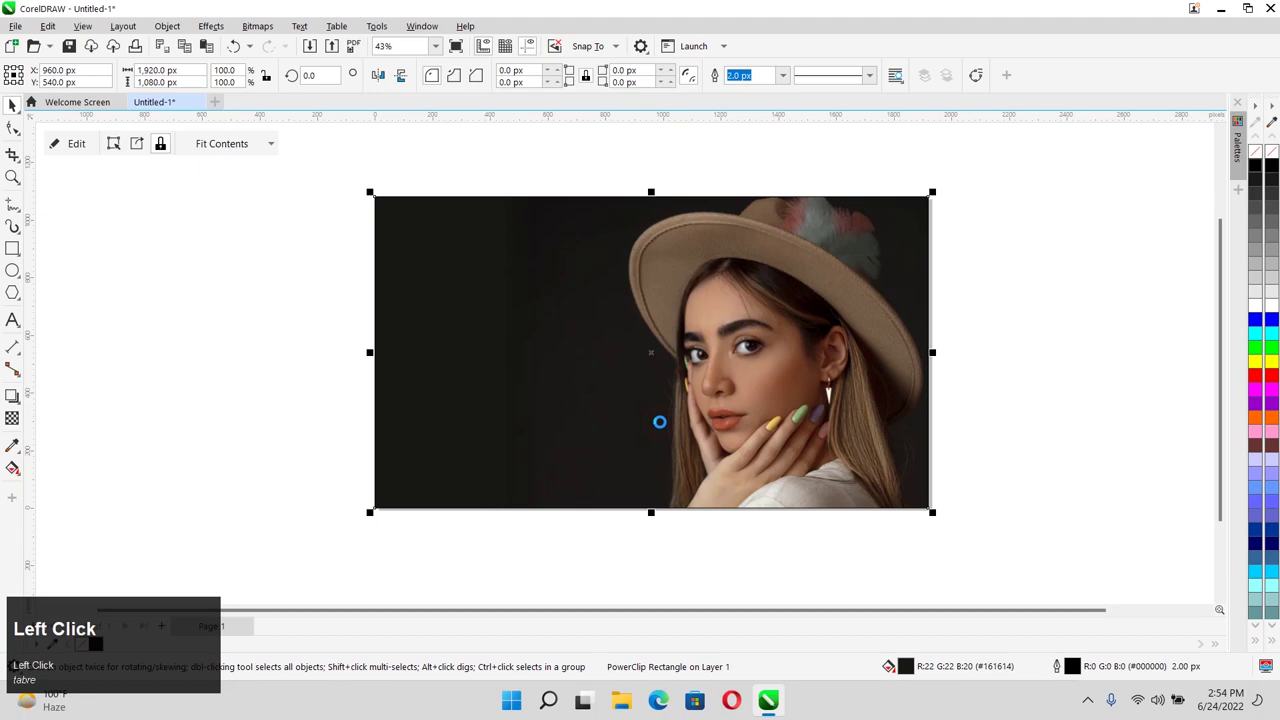
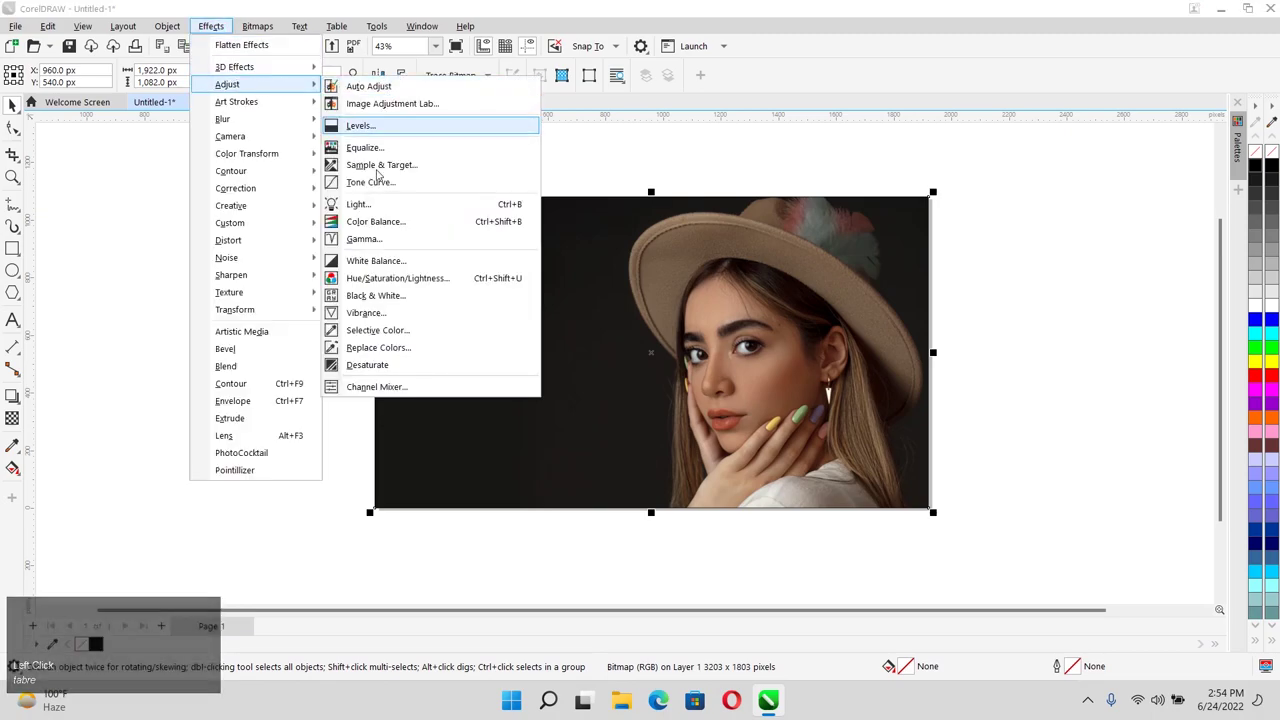
Step: Desaturate the portrait bitmap to greyscale and zoom in on the selected image
left_click(361, 373)
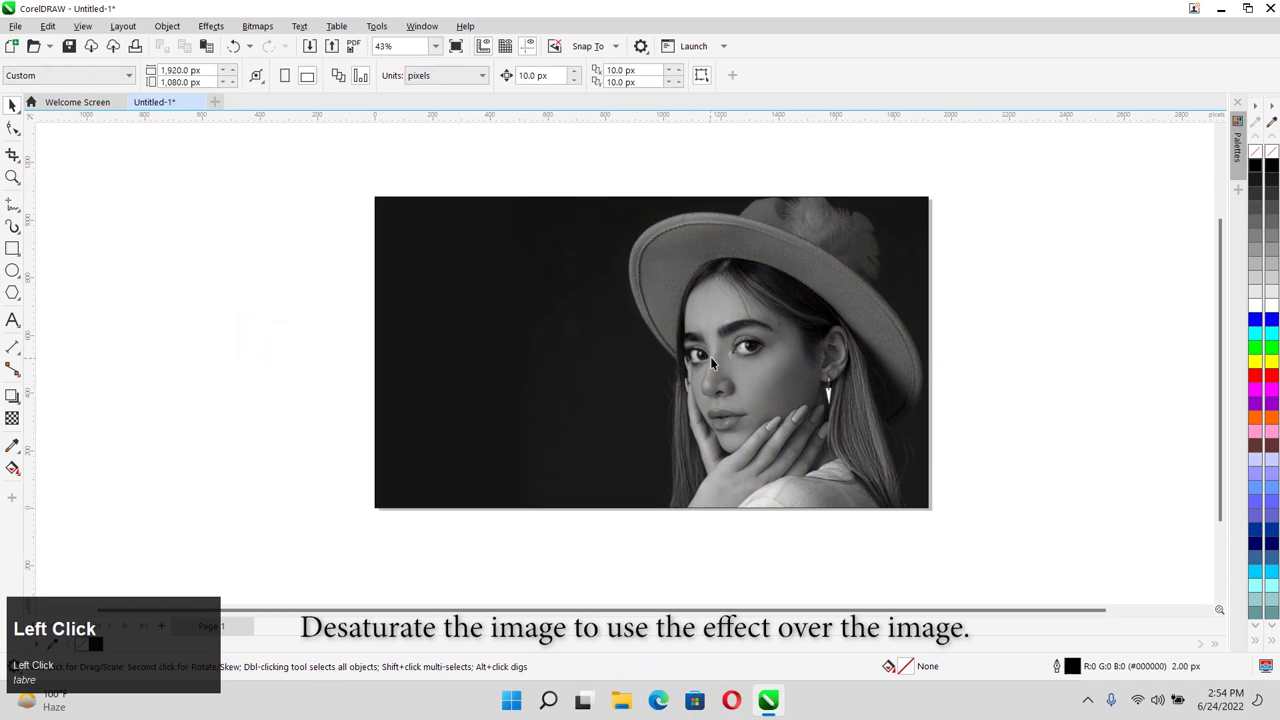
scroll("up", 3)
left_click(715, 359)
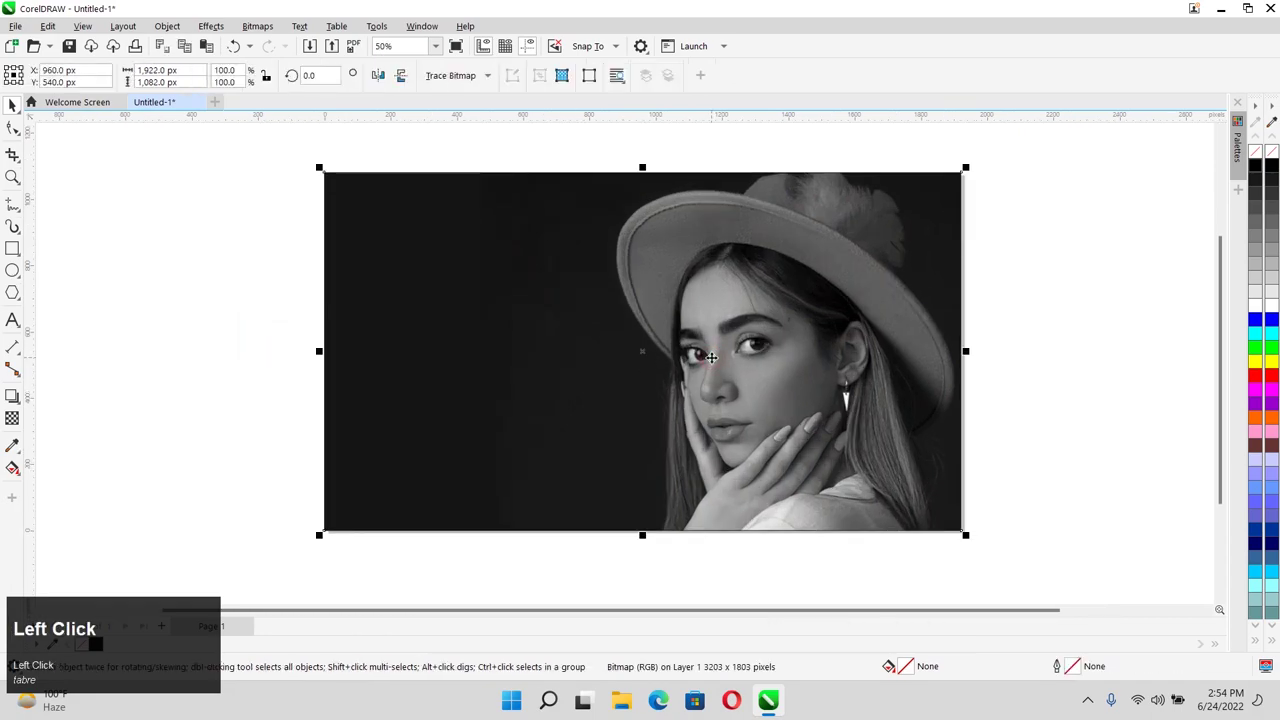
key("shift+F2")
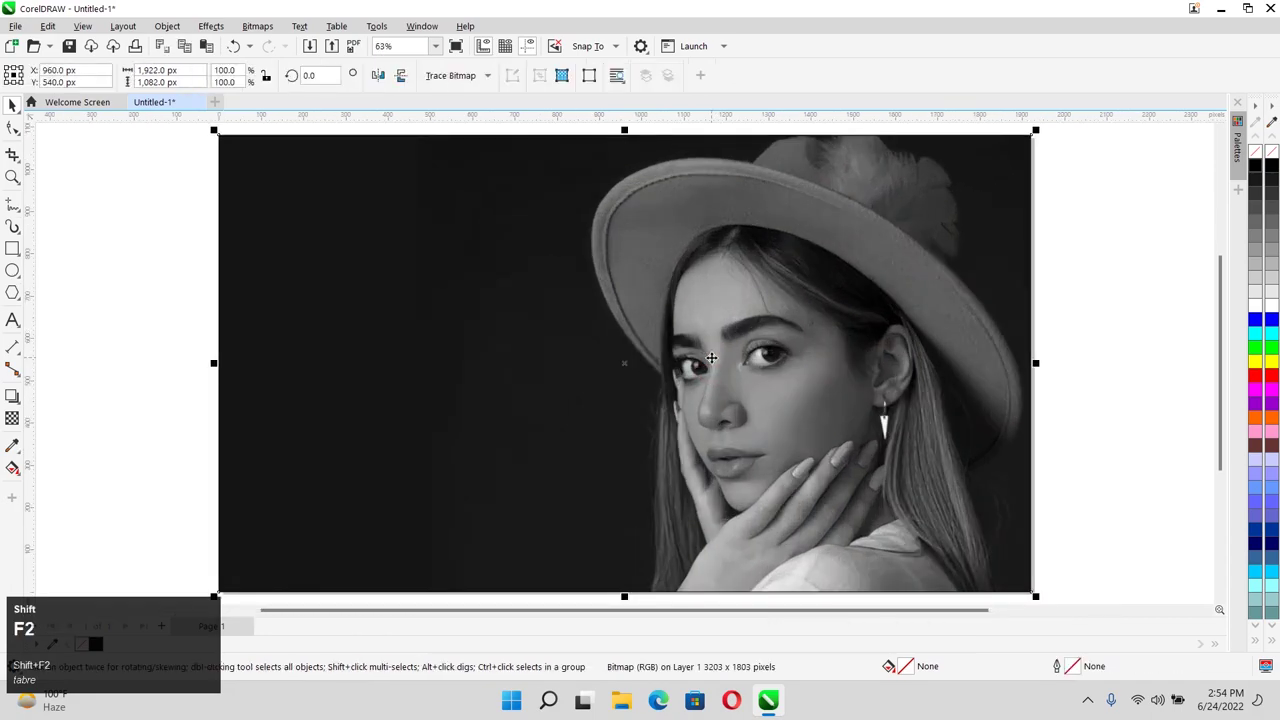
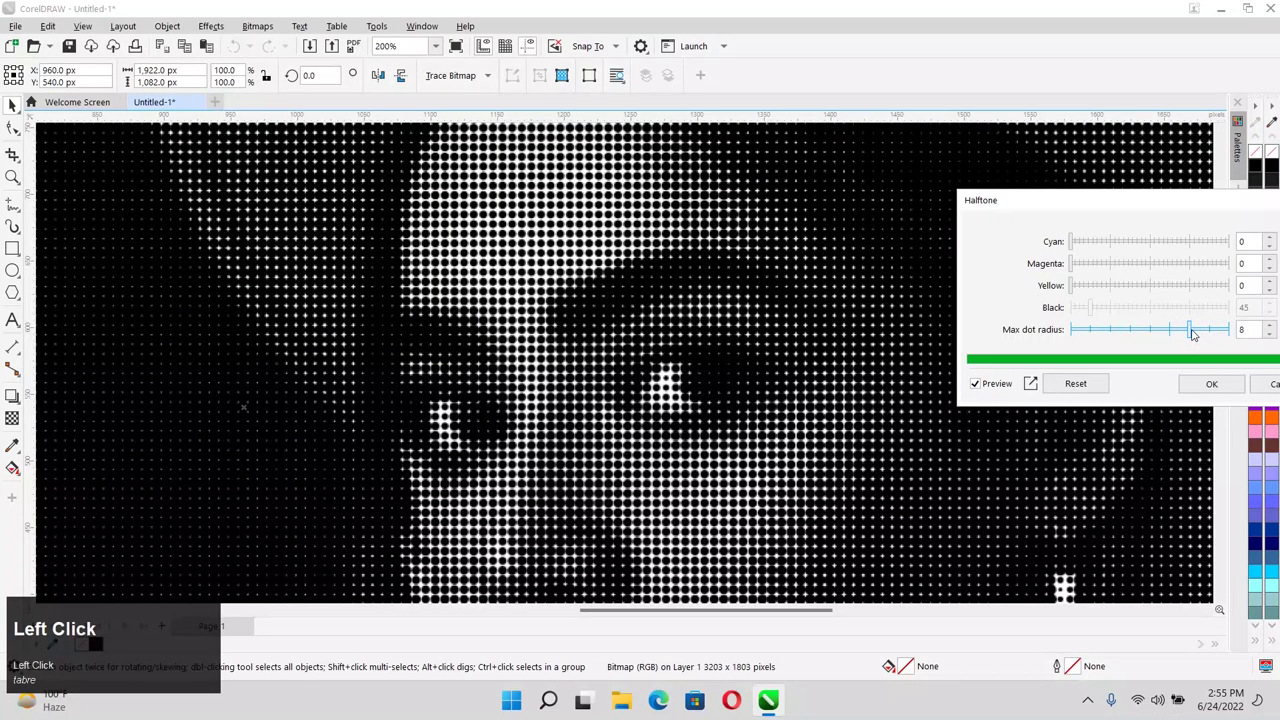
Step: Apply the Halftone colour transform with maximum dot radius 9 to the greyscale portrait
scroll("down", 3)
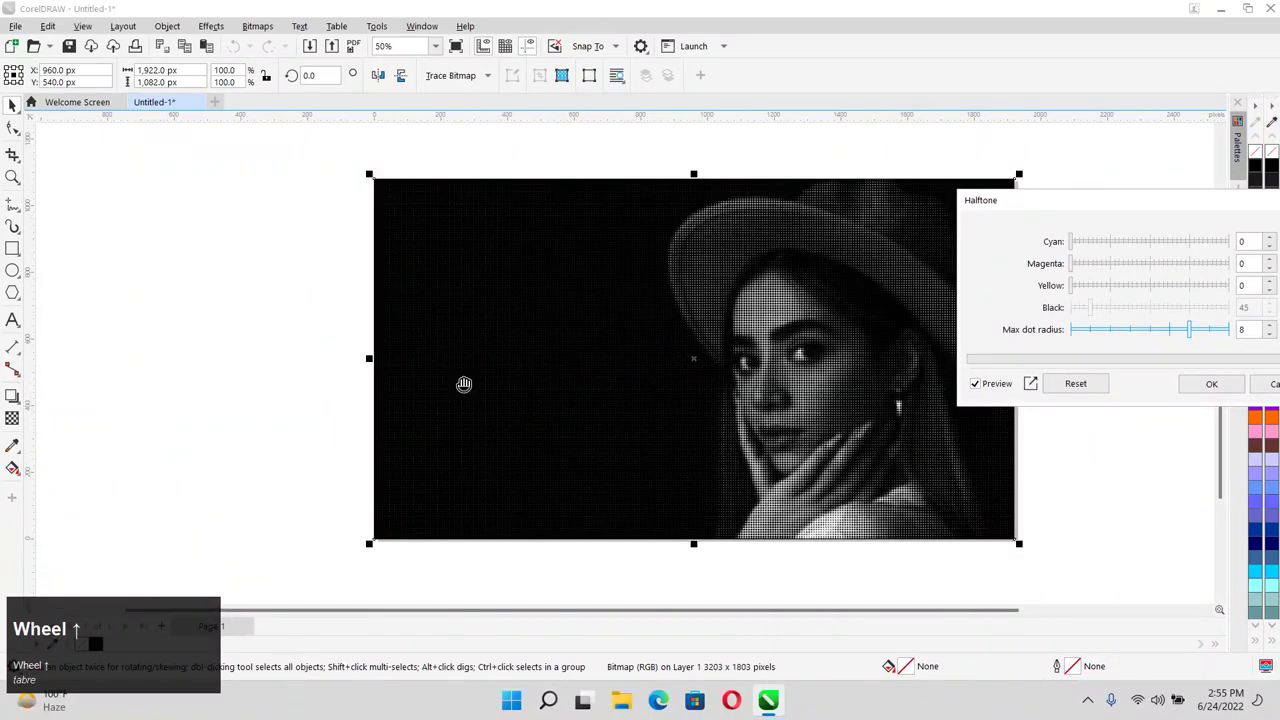
scroll("up", 3)
key("shift+F2")
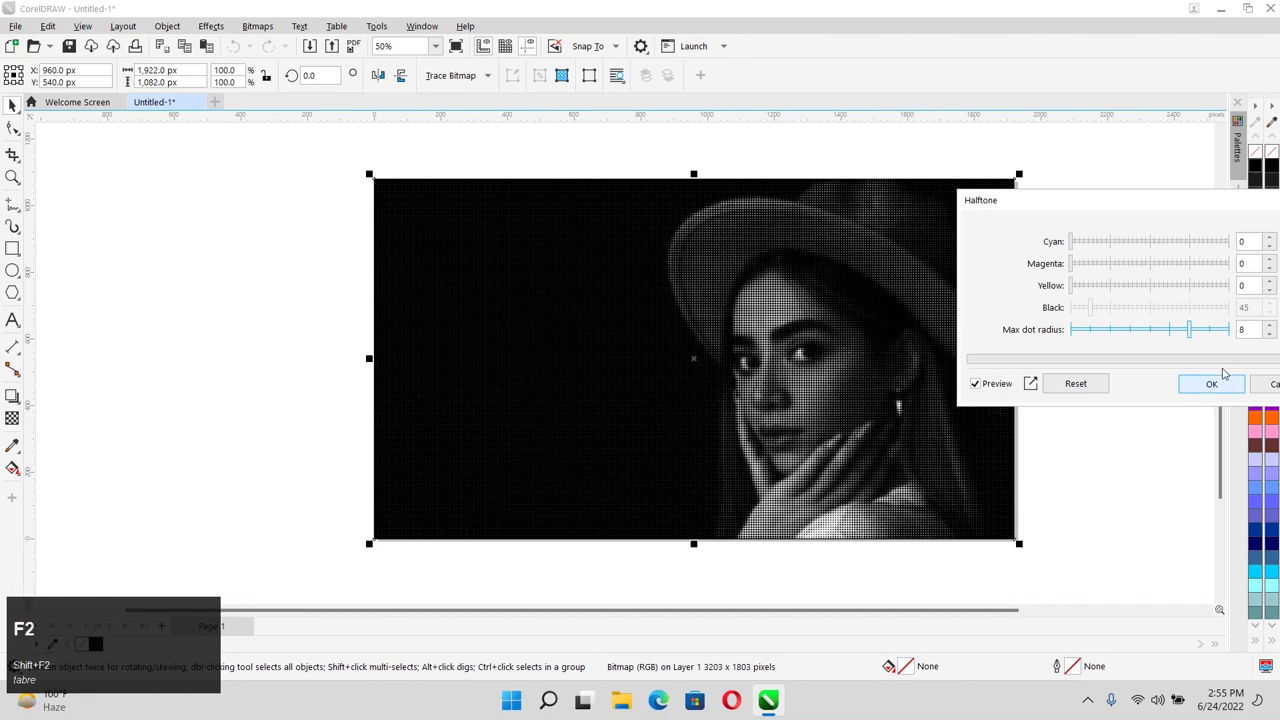
left_click_drag(1190, 341, 1211, 387)
left_click(1211, 392)
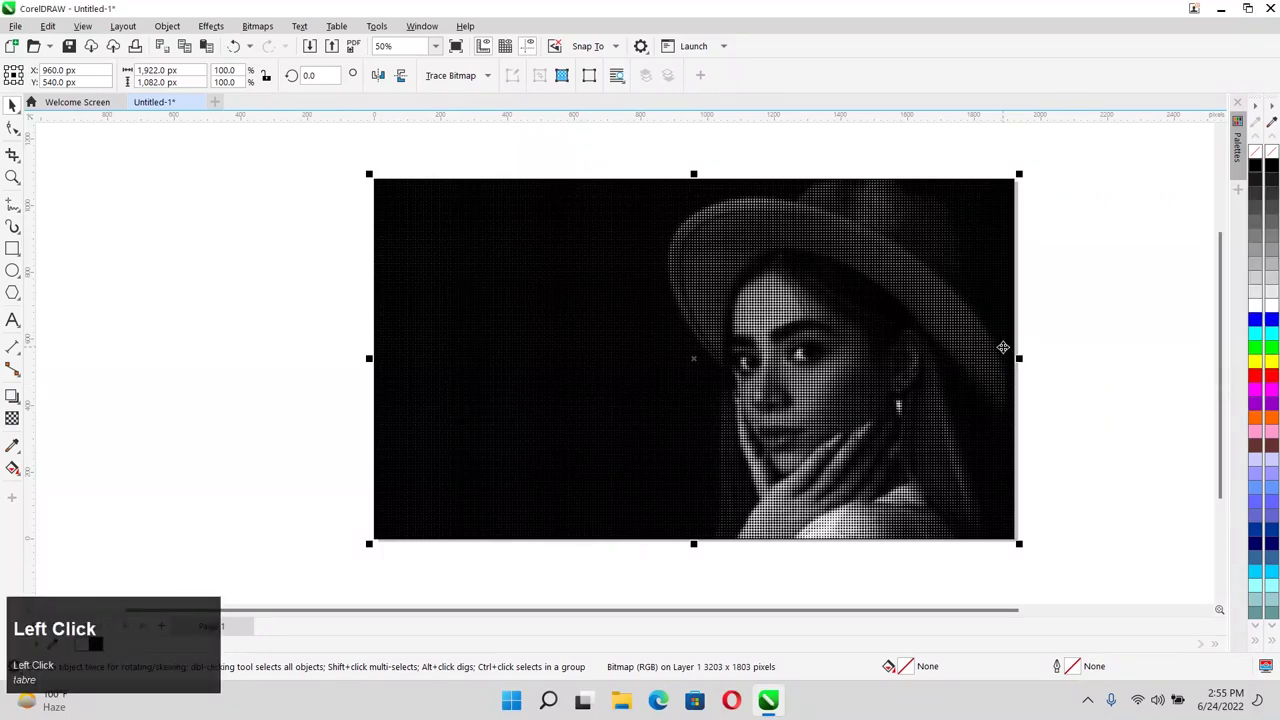
Step: Zoom to the halftone portrait and show it as a full-screen F9 preview
key("shift+F2")
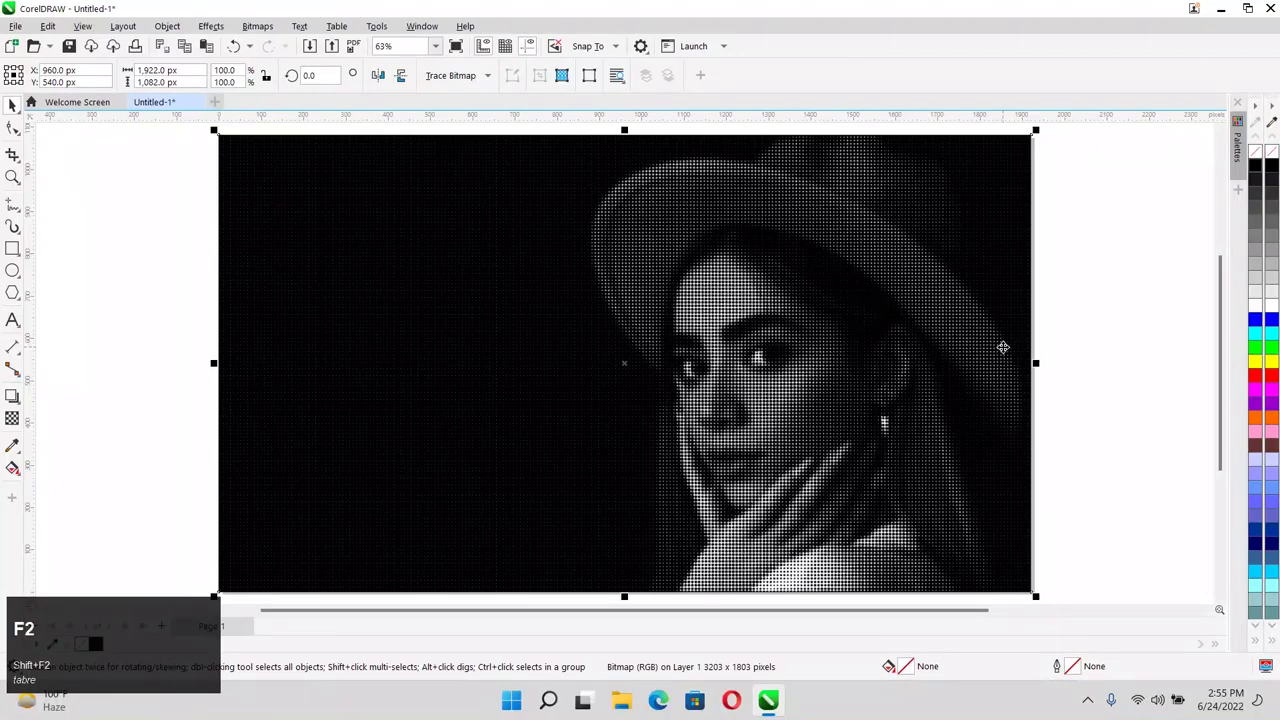
key("F9")
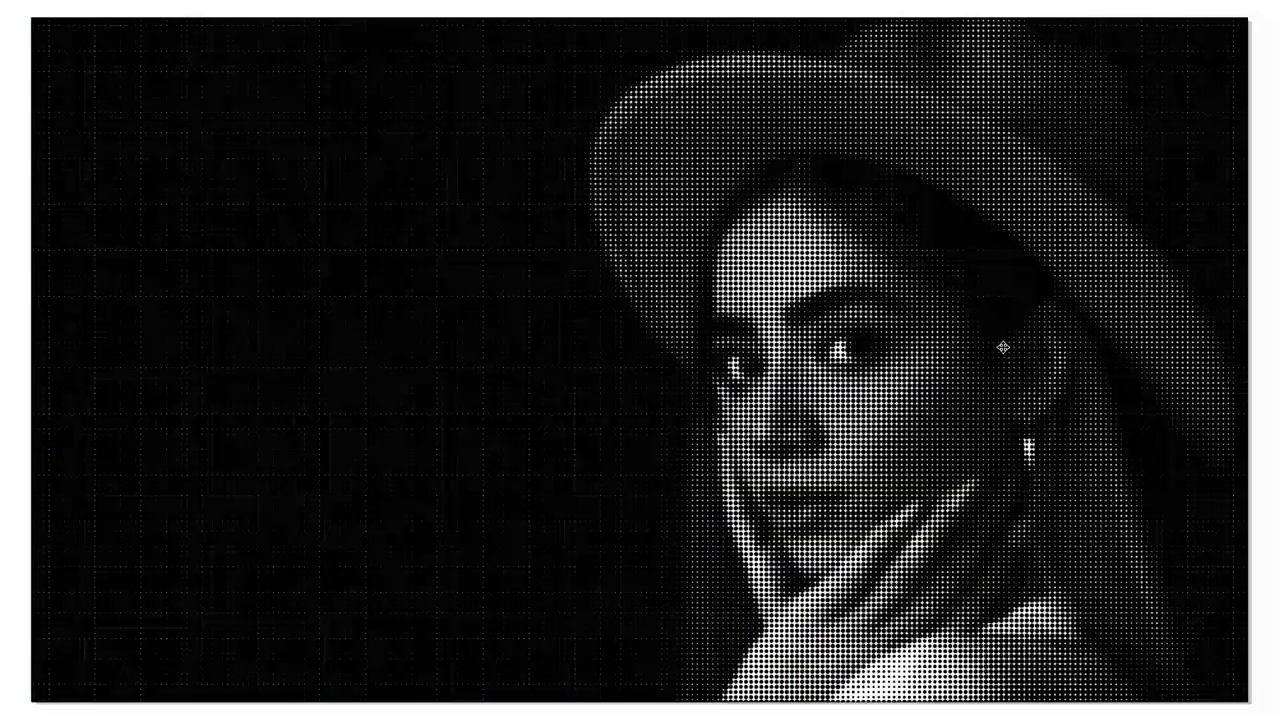